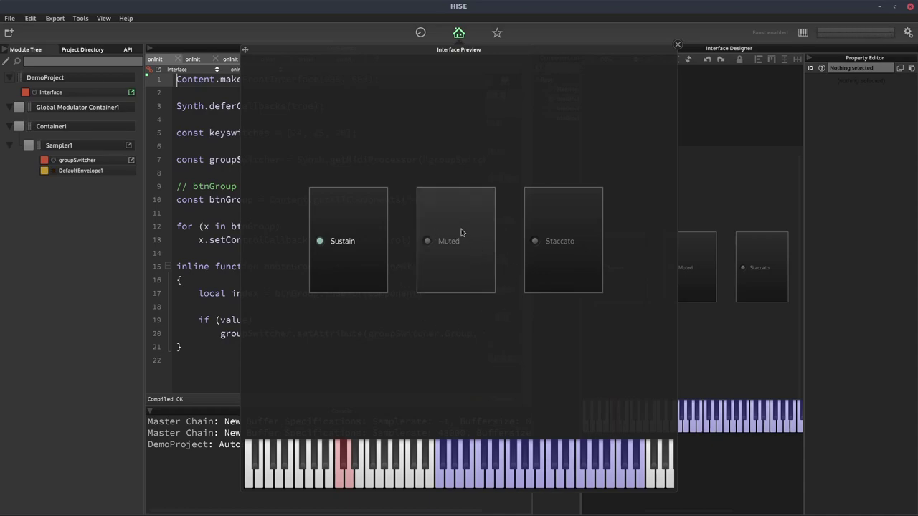
# Step: Try the Sustain, Muted and Staccato articulation buttons in the interface preview
pyautogui.click(464, 231)
pyautogui.click(465, 231)
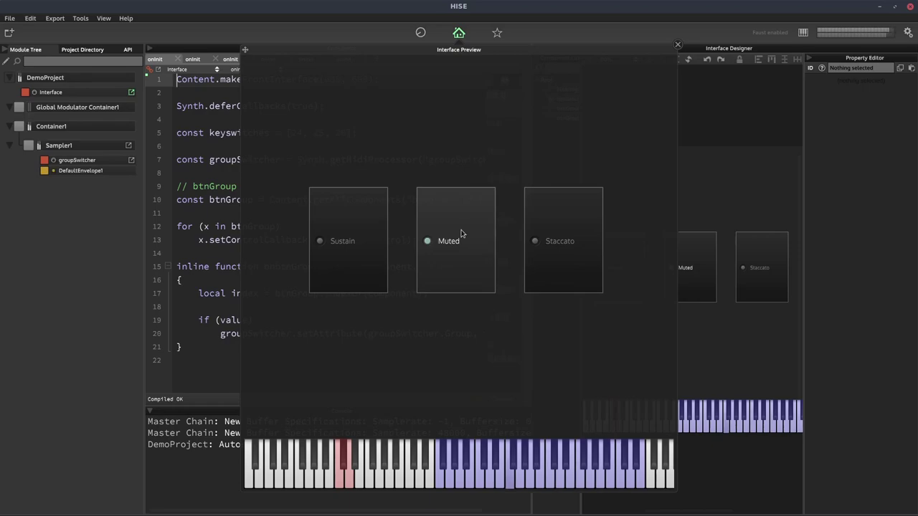
pyautogui.click(585, 229)
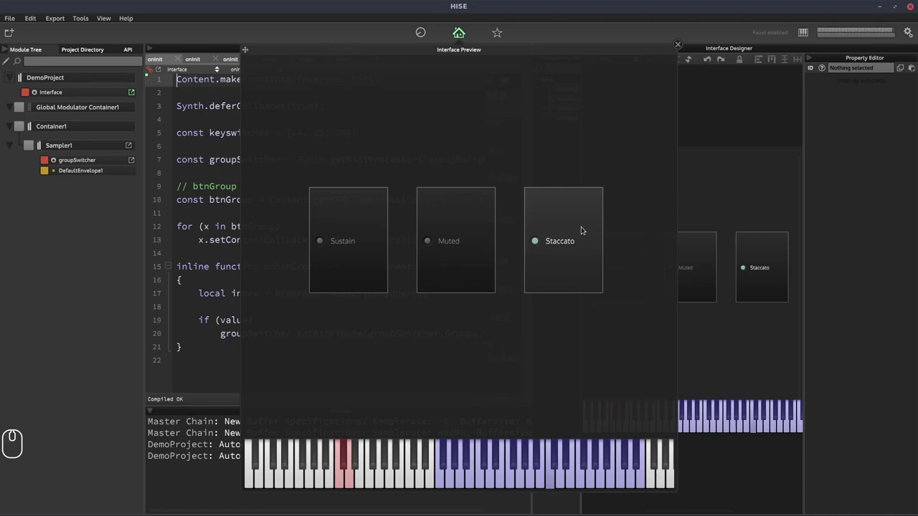
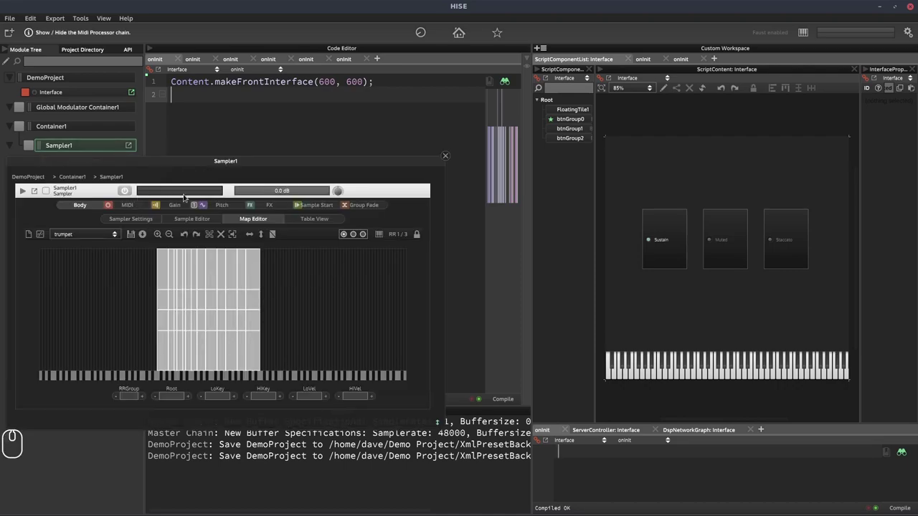
# Step: Reposition the Sampler1 editor floating panel showing the trumpet sample map
pyautogui.moveTo(201, 164); pyautogui.dragTo(186, 192)
pyautogui.moveTo(463, 192); pyautogui.dragTo(498, 108)
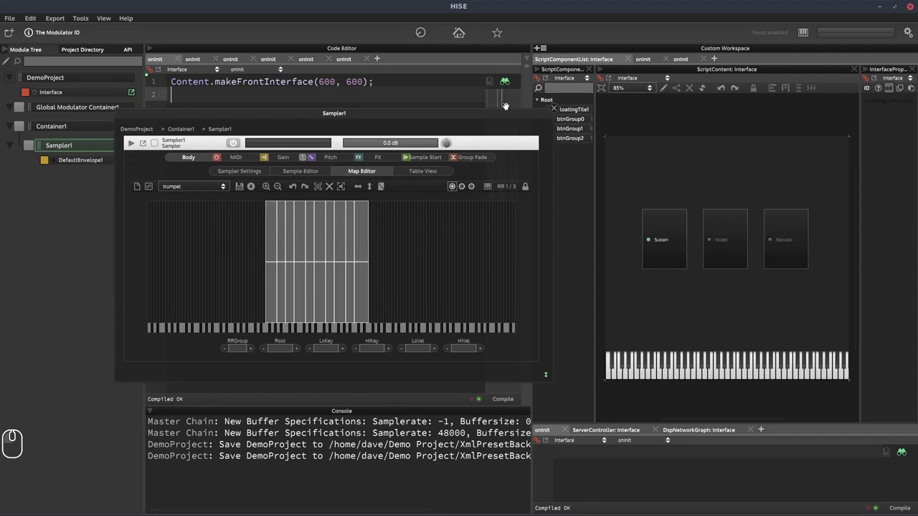
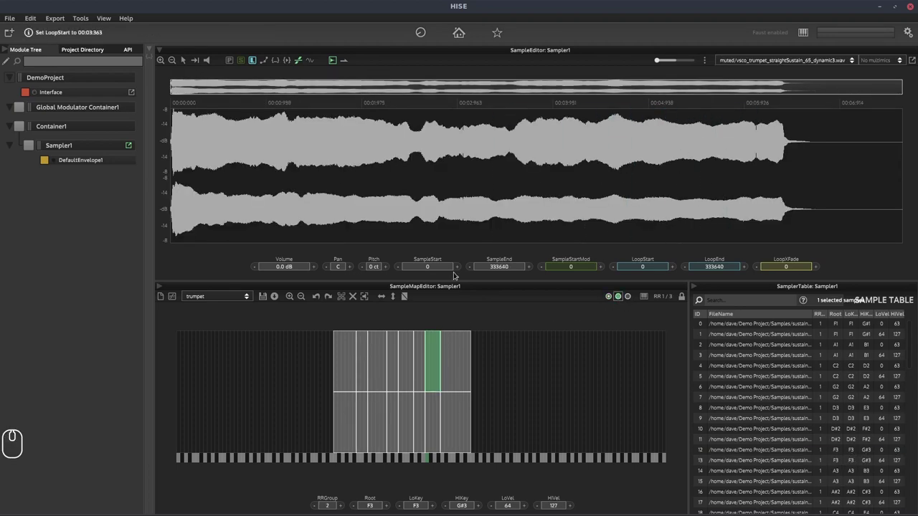
pyautogui.click(633, 297)
pyautogui.moveTo(420, 391); pyautogui.dragTo(712, 87)
pyautogui.click(613, 299)
pyautogui.click(577, 324)
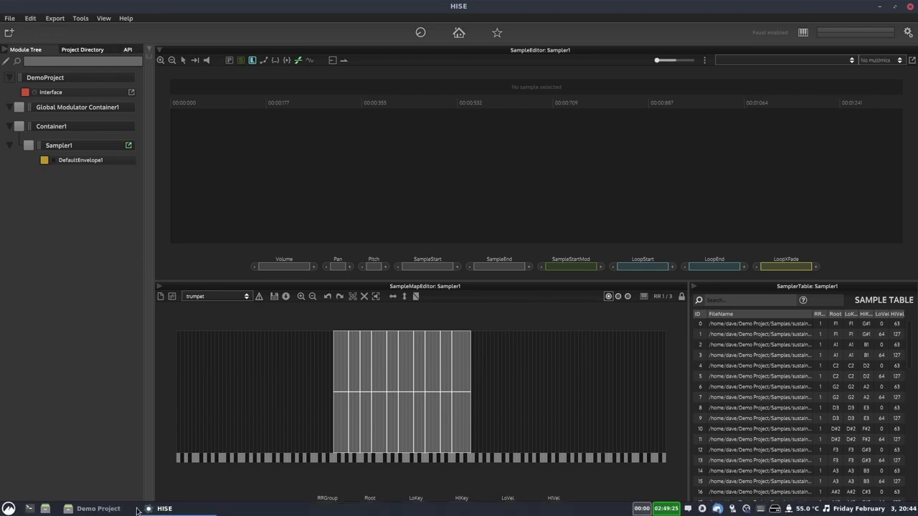
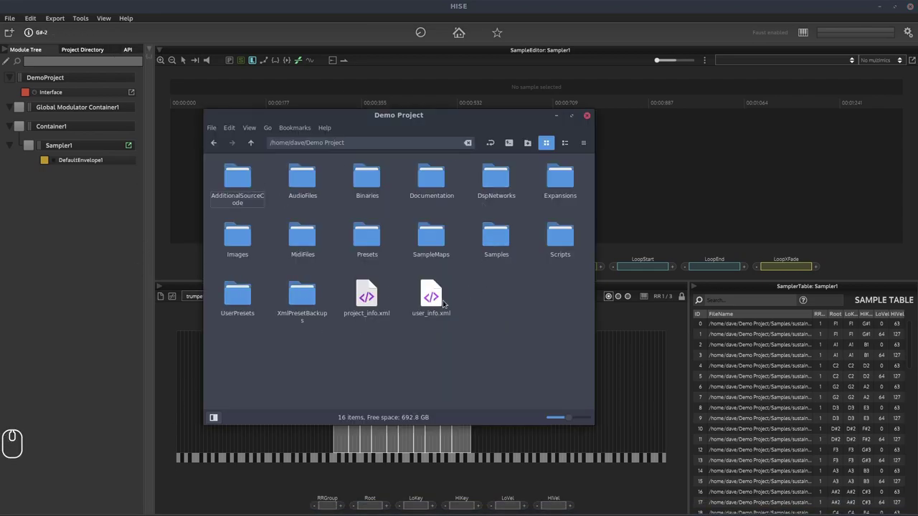
# Step: Browse the Samples folder's muted, staccato and sustain subfolders, then return to HISE
pyautogui.doubleClick(493, 239)
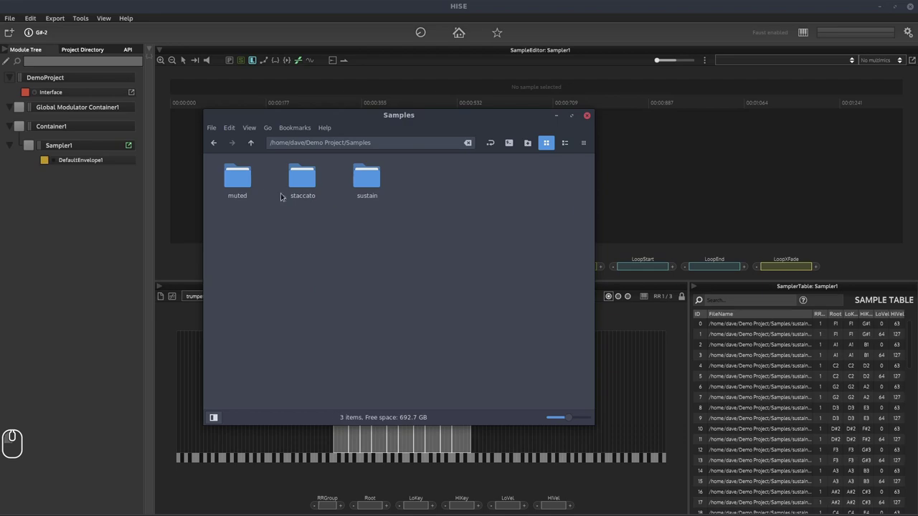
pyautogui.doubleClick(372, 179)
pyautogui.moveTo(292, 181); pyautogui.dragTo(261, 186)
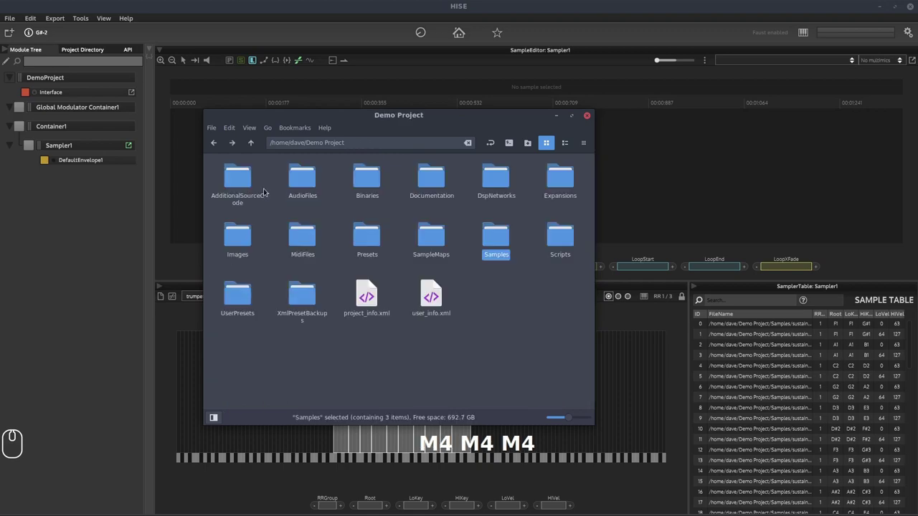
pyautogui.moveTo(438, 241); pyautogui.dragTo(232, 190)
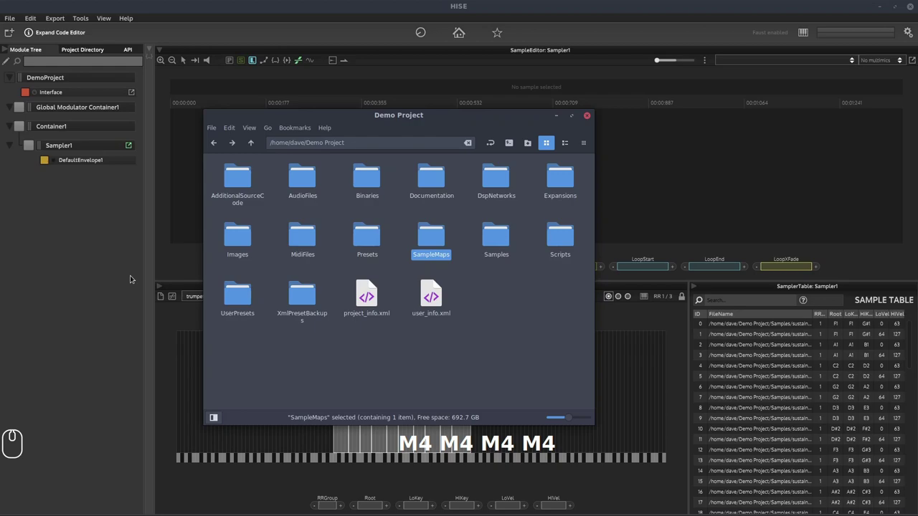
pyautogui.moveTo(101, 251); pyautogui.dragTo(90, 166)
# Step: Adjust the DefaultEnvelope1 simple envelope panel for Sampler1
pyautogui.moveTo(92, 164); pyautogui.dragTo(178, 254)
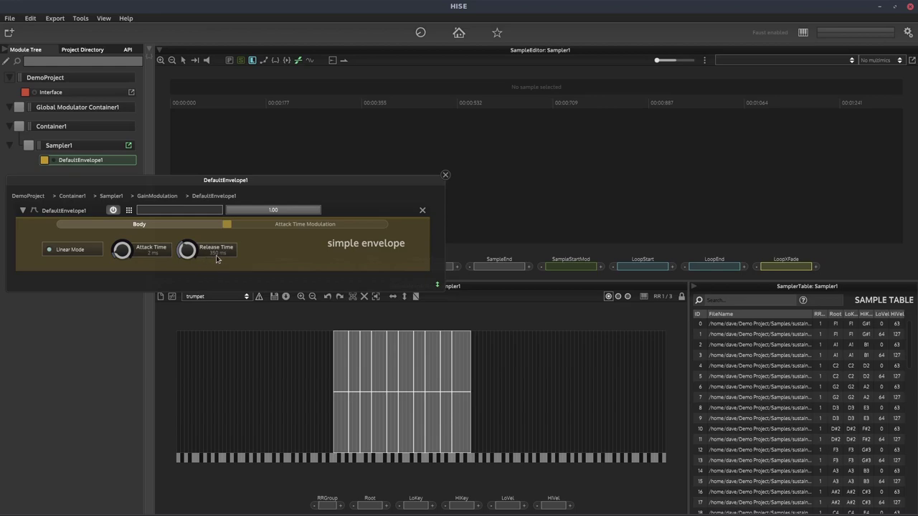
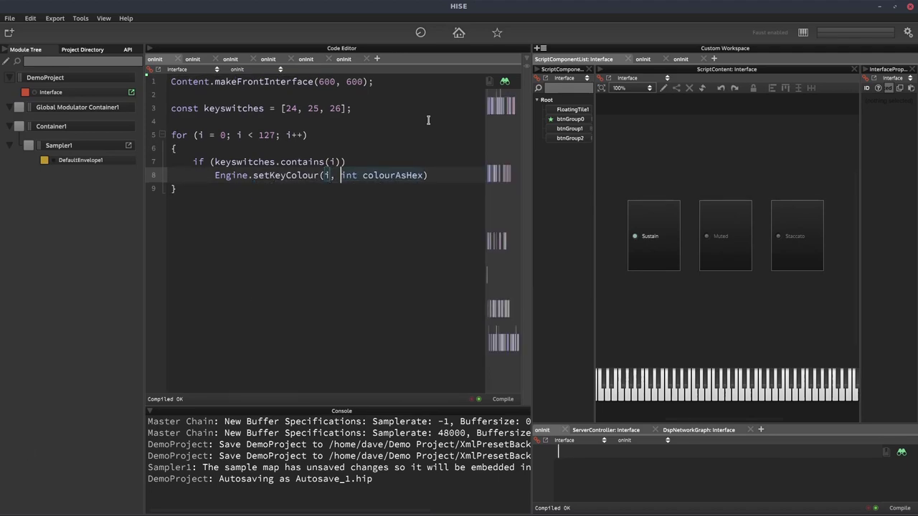
# Step: Replace the placeholder argument with Colours.withAlpha(Colours.red, 0.2) for keyswitch keys
pyautogui.press('shift+End')
pyautogui.press('shift+Left')
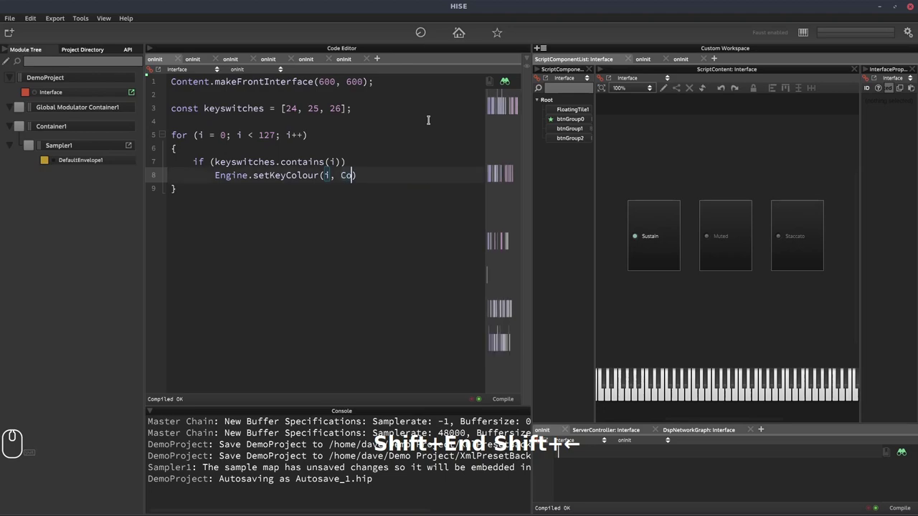
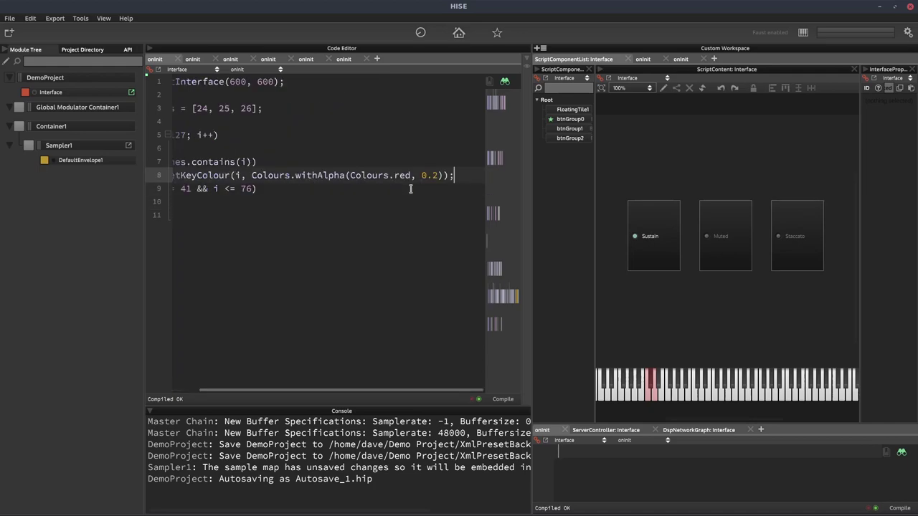
# Step: Copy the red key-colour call into the else-if branch for keys 41 to 76
pyautogui.press('shift+Home')
pyautogui.press('ctrl+c')
pyautogui.press('ctrl+v')
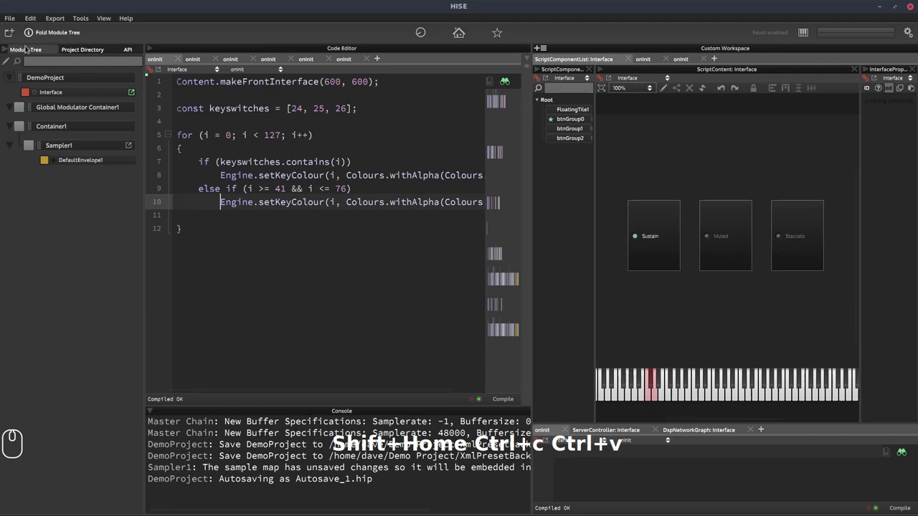
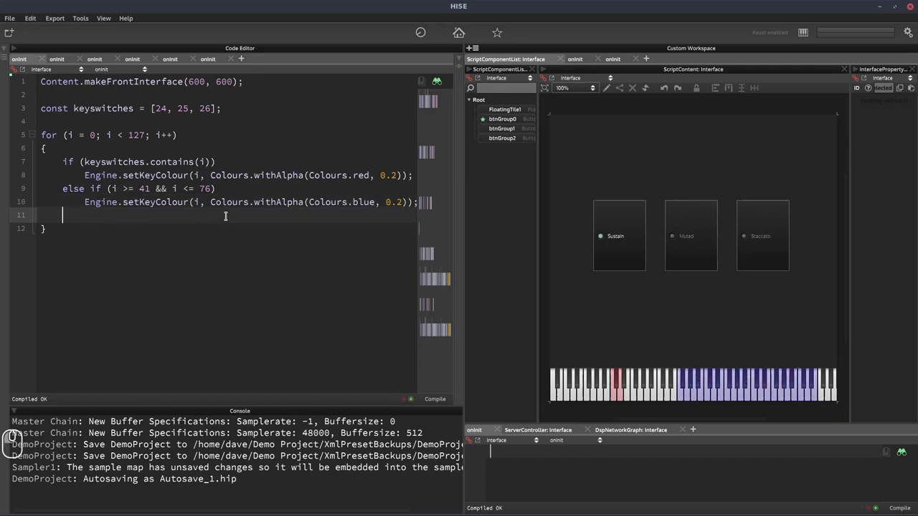
# Step: Tidy the key-colour loop by removing the empty line before the closing brace
pyautogui.press('shift+Home')
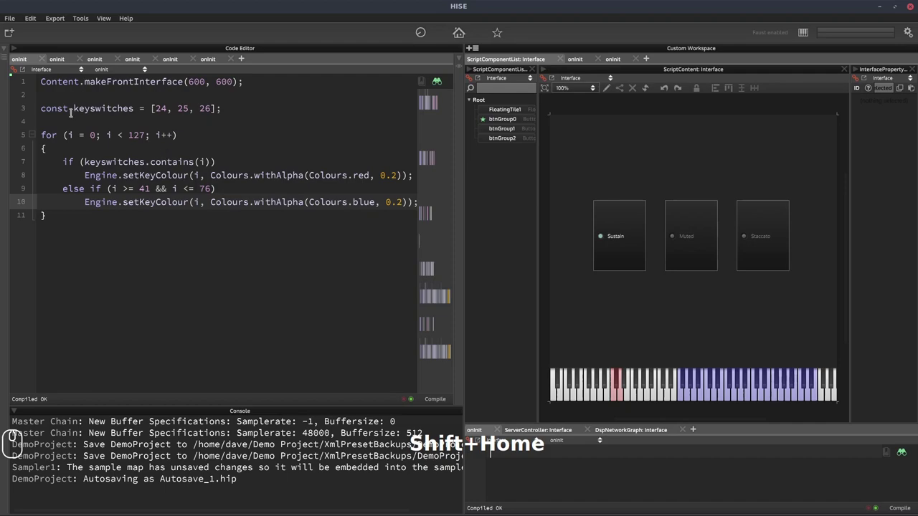
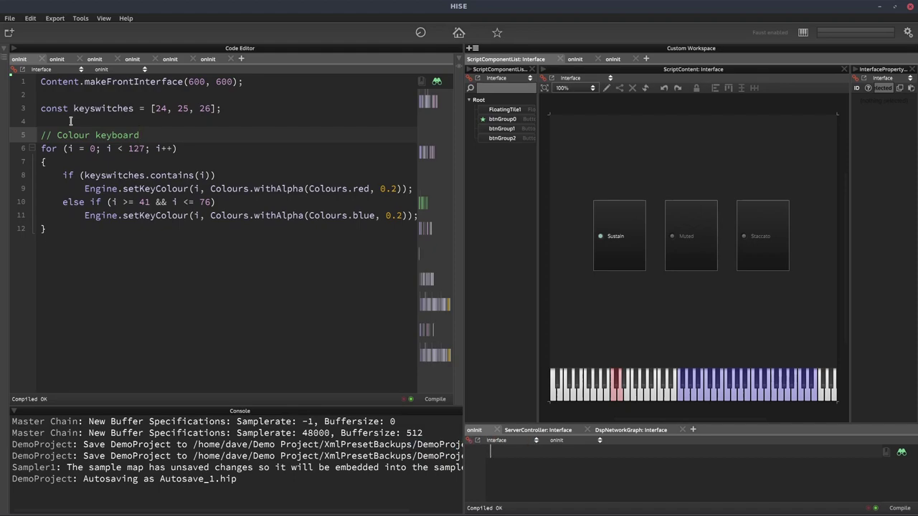
# Step: Save the project over the existing DemoProject XML
pyautogui.press('ctrl+s')
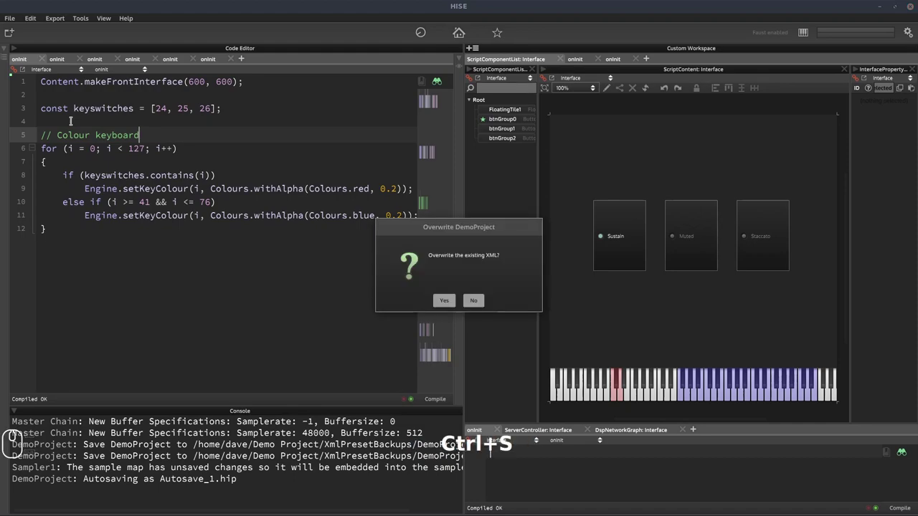
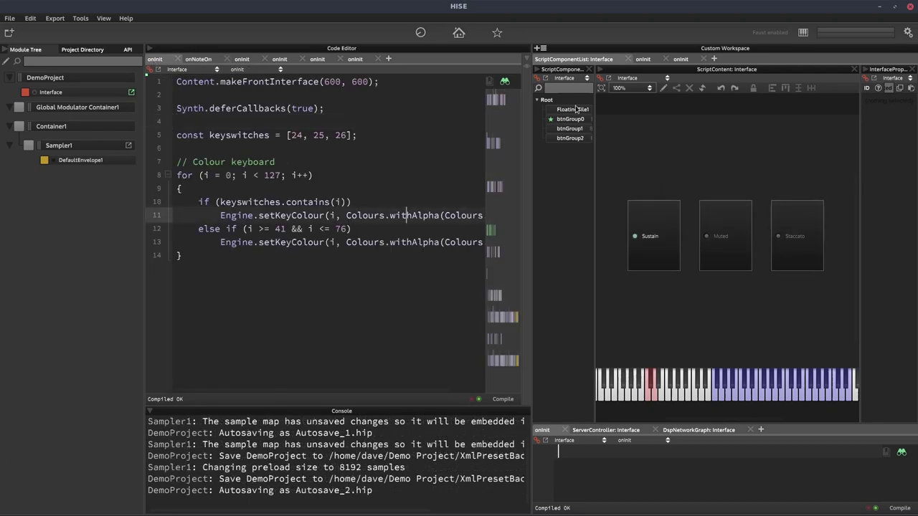
# Step: Move the keyboard floating tile after the three articulation buttons in the component list
pyautogui.moveTo(579, 110); pyautogui.dragTo(576, 118)
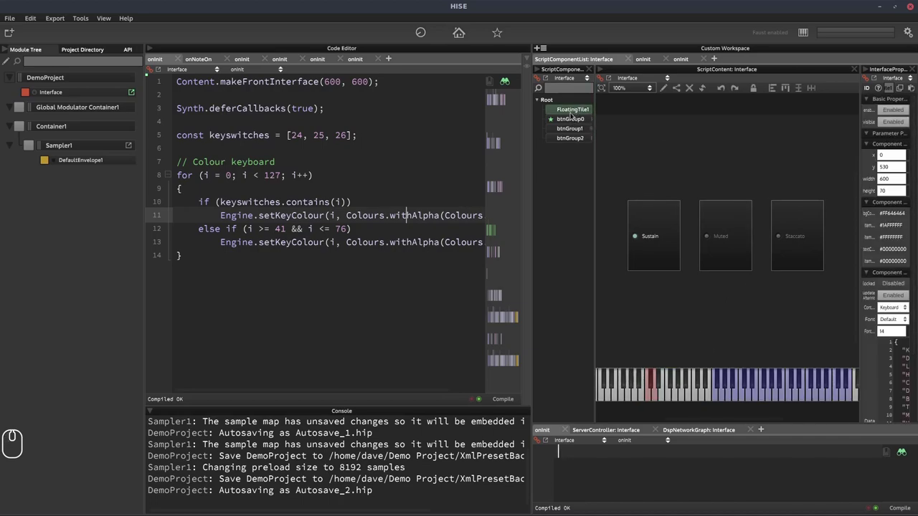
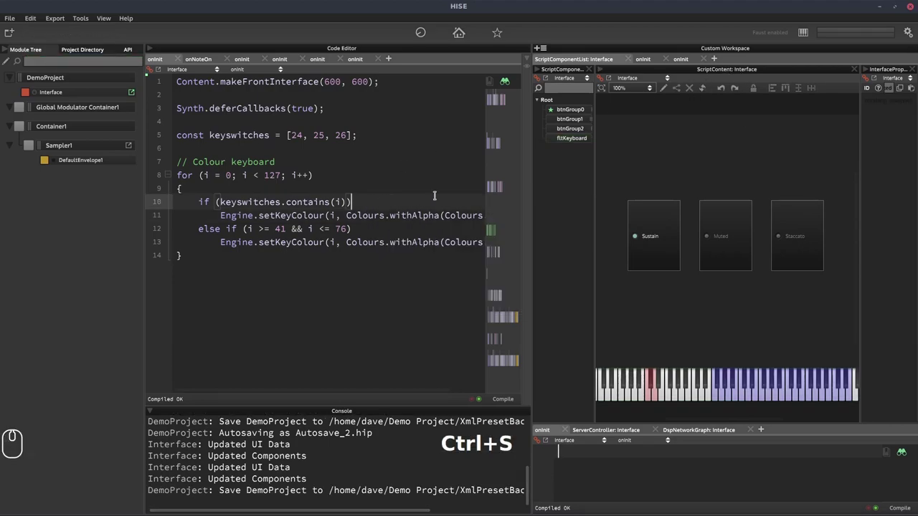
pyautogui.moveTo(585, 111); pyautogui.dragTo(580, 131)
pyautogui.scroll(-3)
pyautogui.scroll(-3)
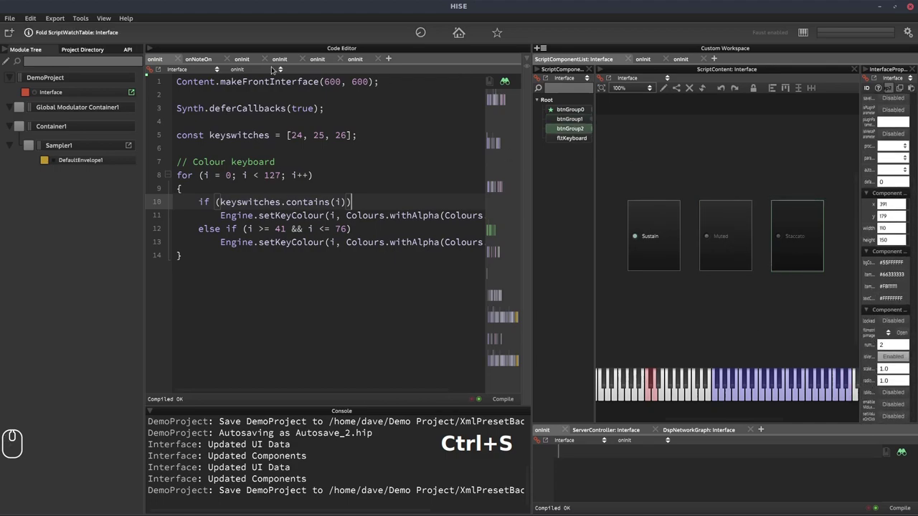
# Step: Collapse the code editor so the interface designer gets the full width
pyautogui.click(149, 49)
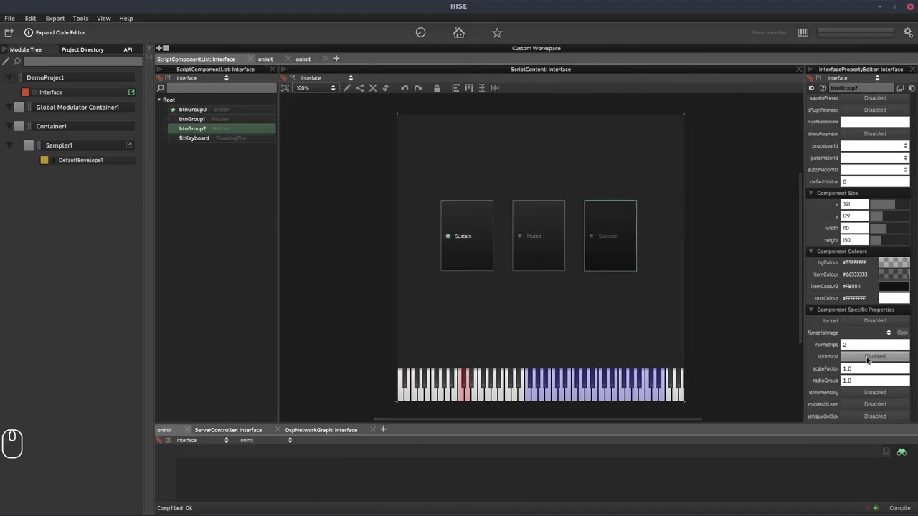
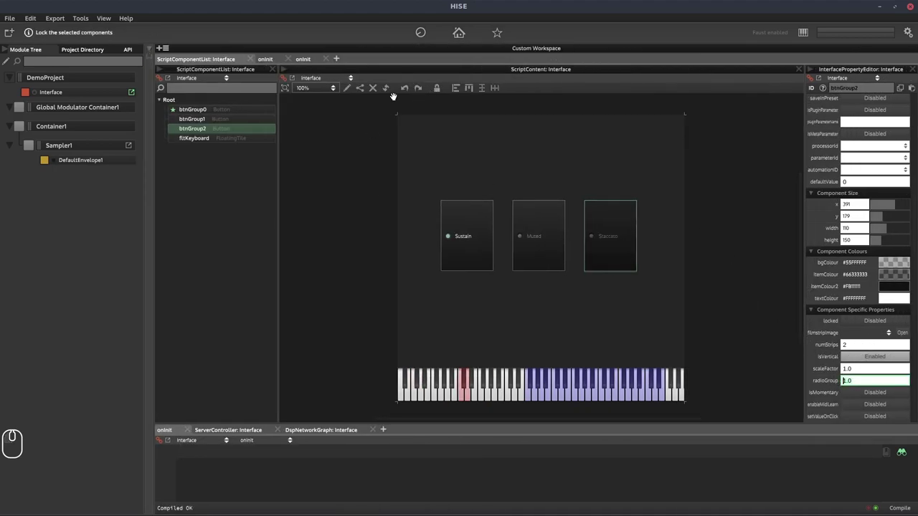
pyautogui.click(376, 88)
# Step: Switch the widened interface preview to the Staccato articulation
pyautogui.click(516, 214)
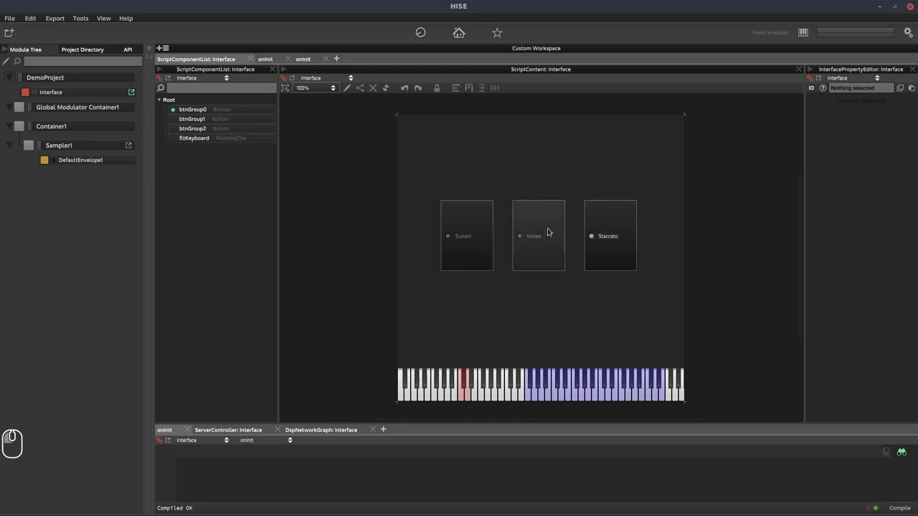
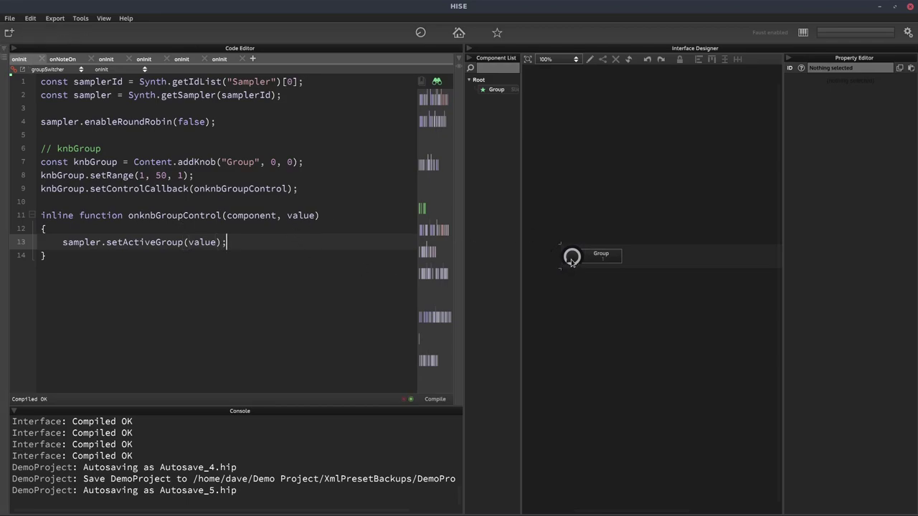
# Step: Check the Group knob on the interface after finishing its setActiveGroup callback
pyautogui.click(575, 261)
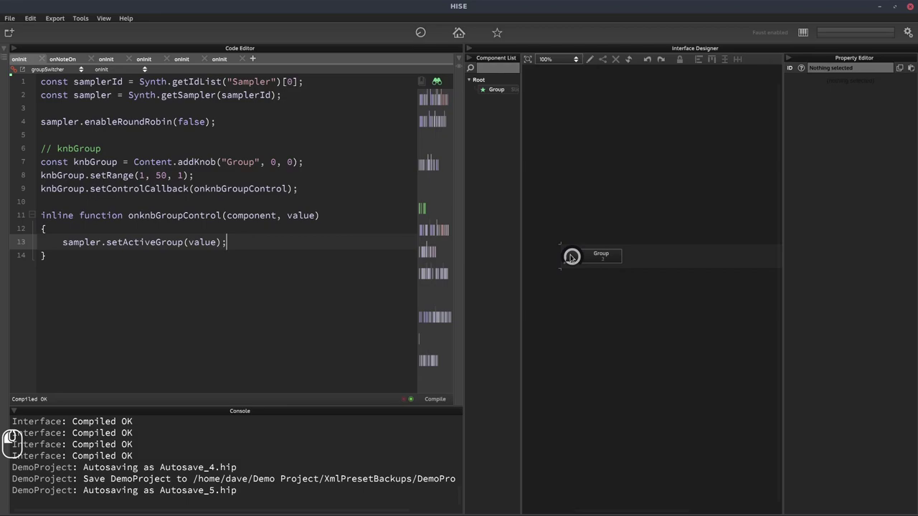
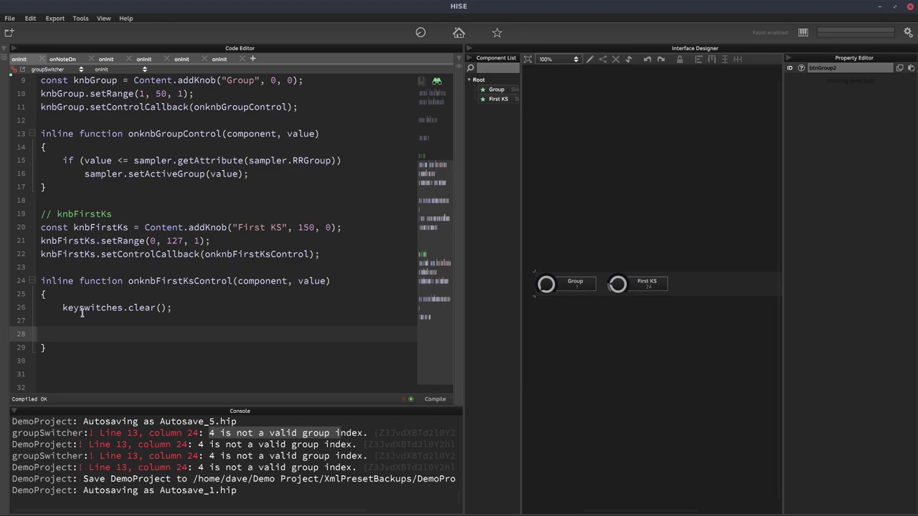
# Step: Scroll the script to the First KS callback where the keyswitches loop is added
pyautogui.scroll(-3)
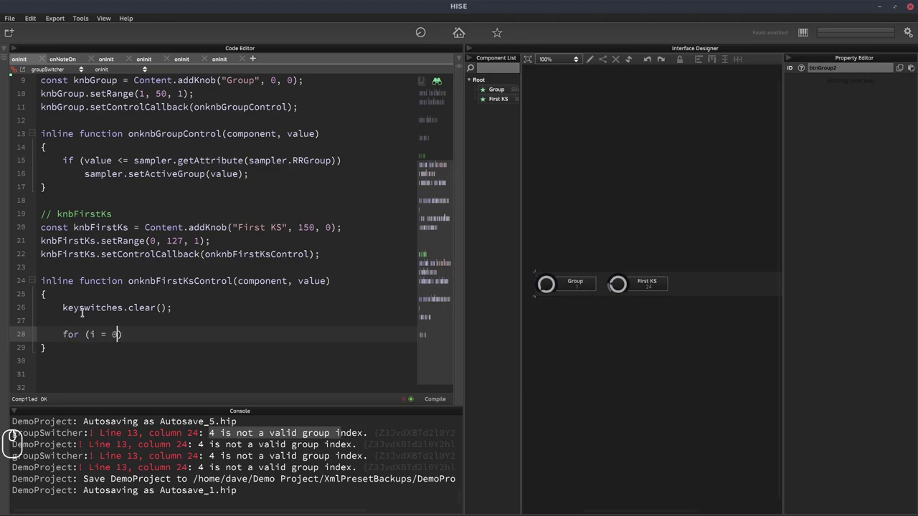
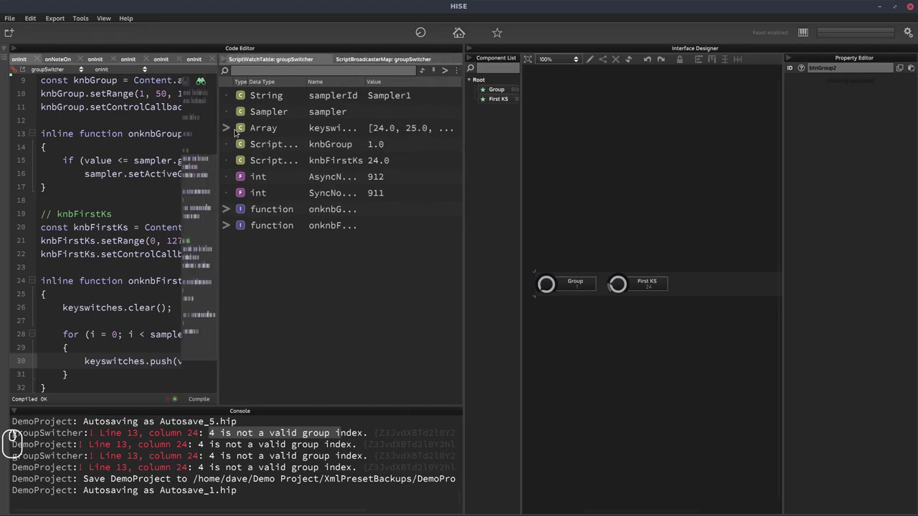
# Step: Adjust the First KS knob region to check the keyswitch notes on the keyboard
pyautogui.moveTo(233, 129); pyautogui.dragTo(661, 260)
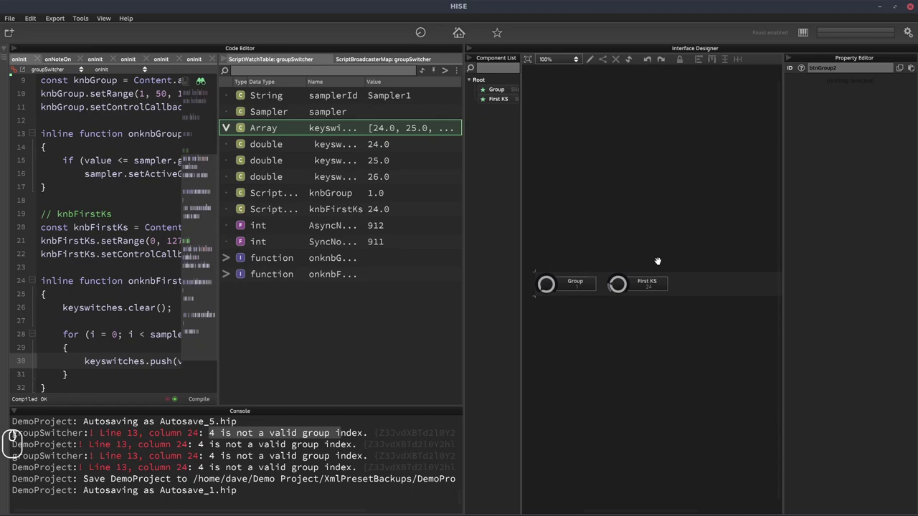
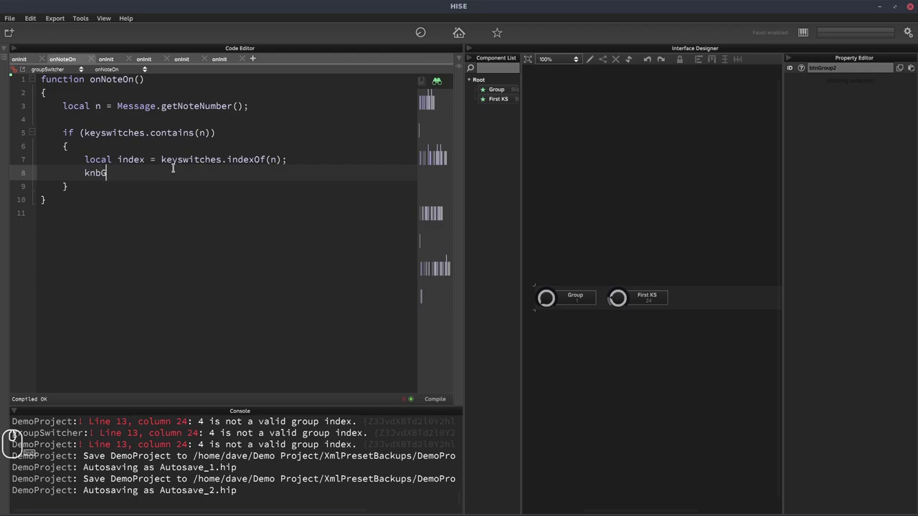
# Step: Scroll down to the onNoteOn callback to add knbGroup.setValue(index) and changed()
pyautogui.scroll(-3)
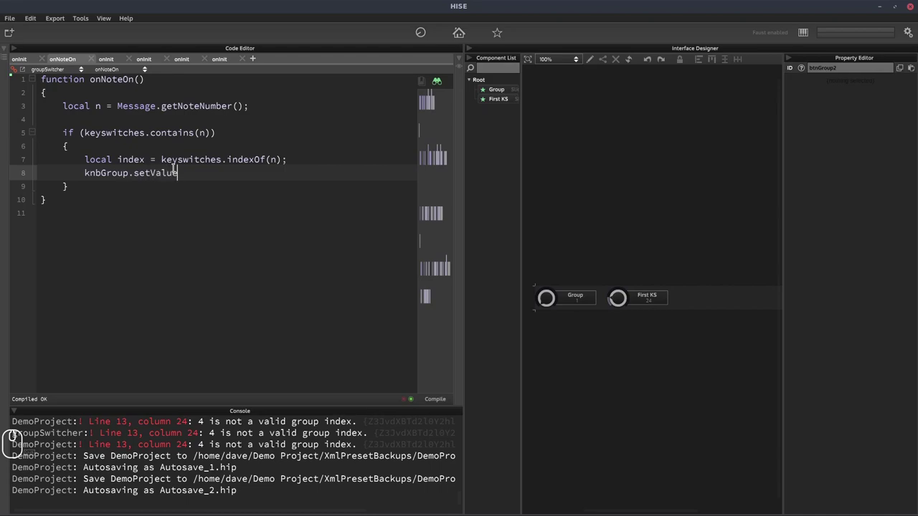
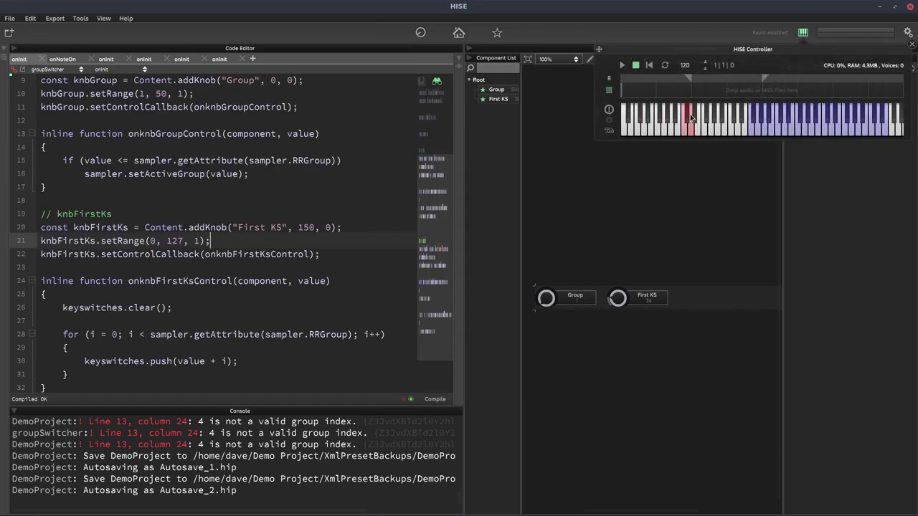
# Step: Play the red keyswitch keys on the HISE Controller keyboard to confirm the Group knob changes
pyautogui.click(690, 120)
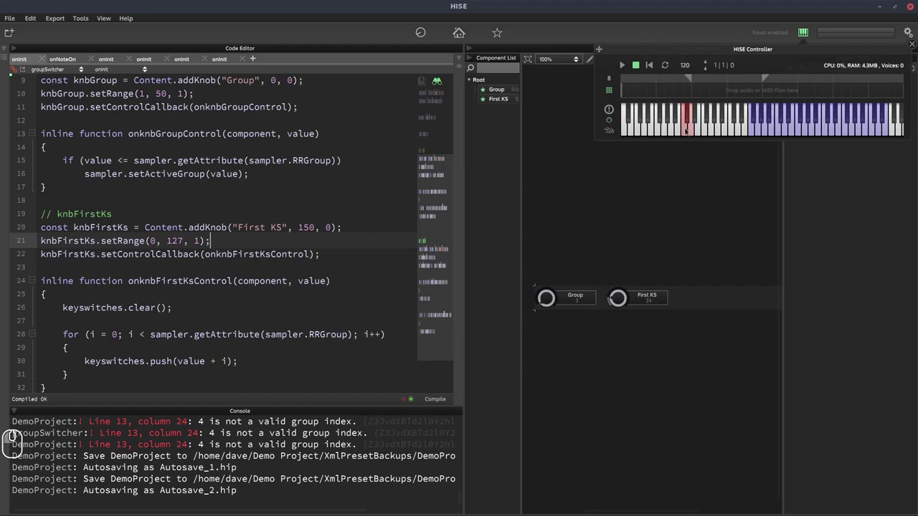
pyautogui.moveTo(687, 132); pyautogui.dragTo(827, 112)
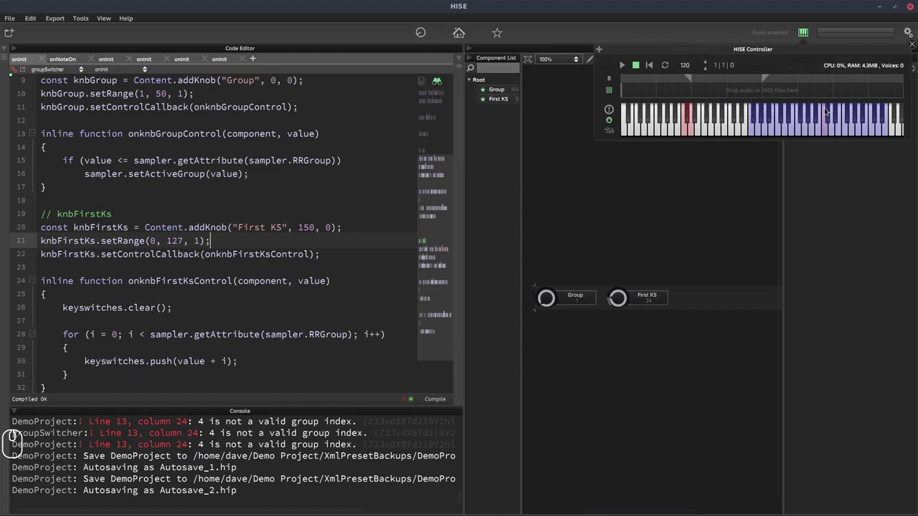
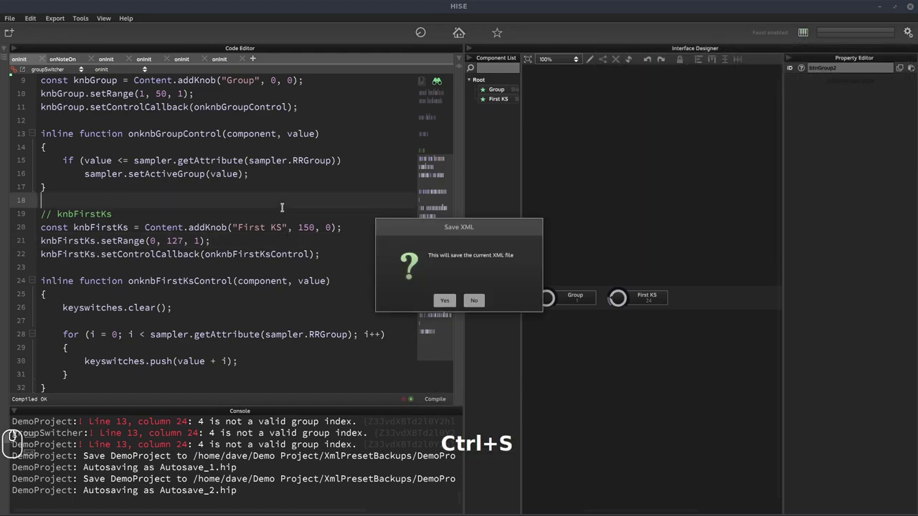
# Step: Confirm saving the XML file and reopen the Interface script for editing
pyautogui.click(10, 52)
pyautogui.click(5, 50)
pyautogui.doubleClick(5, 51)
pyautogui.click(131, 95)
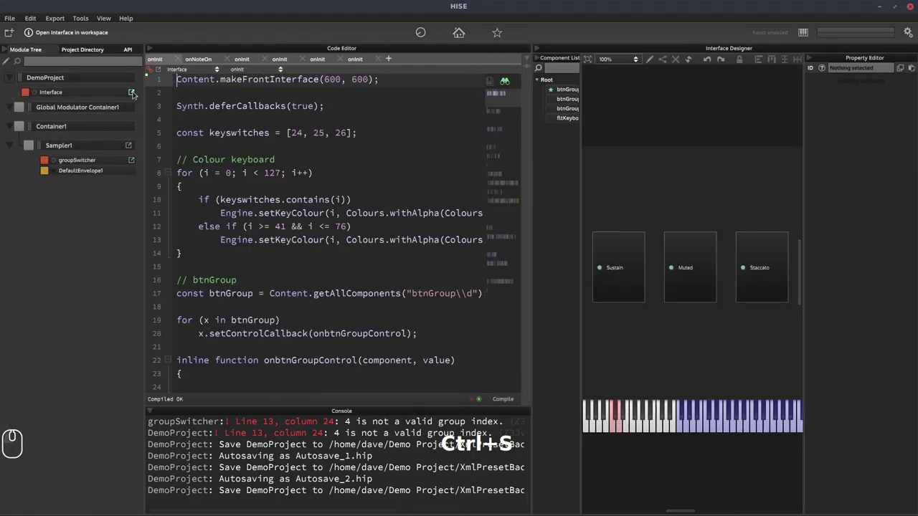
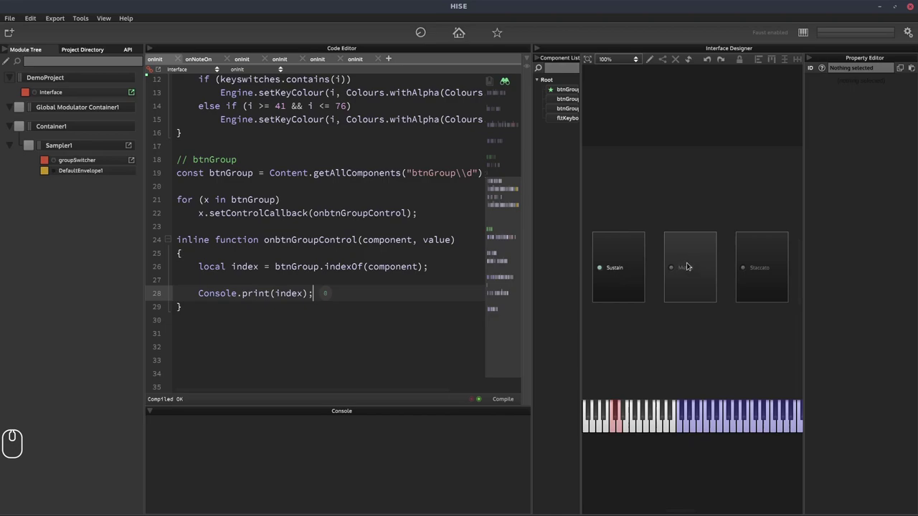
# Step: Press Muted and Sustain to verify their printed indices 1 and 0 in the console
pyautogui.click(690, 265)
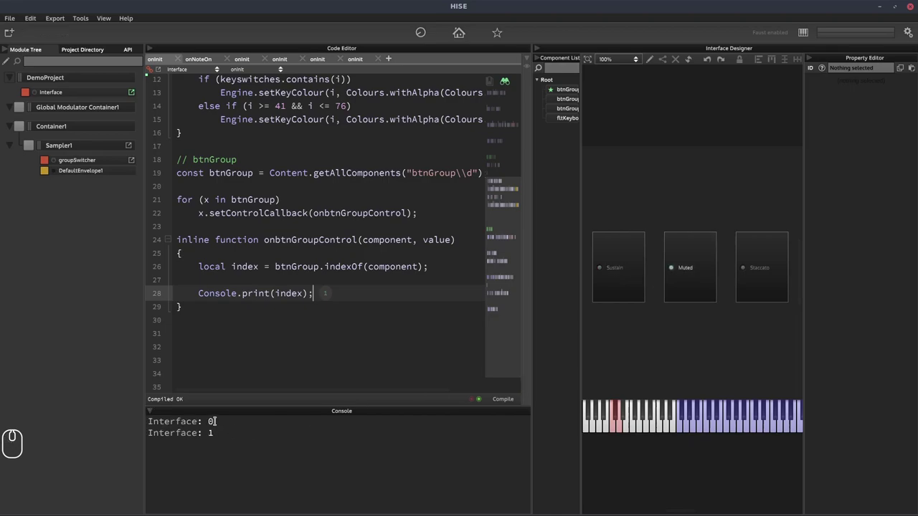
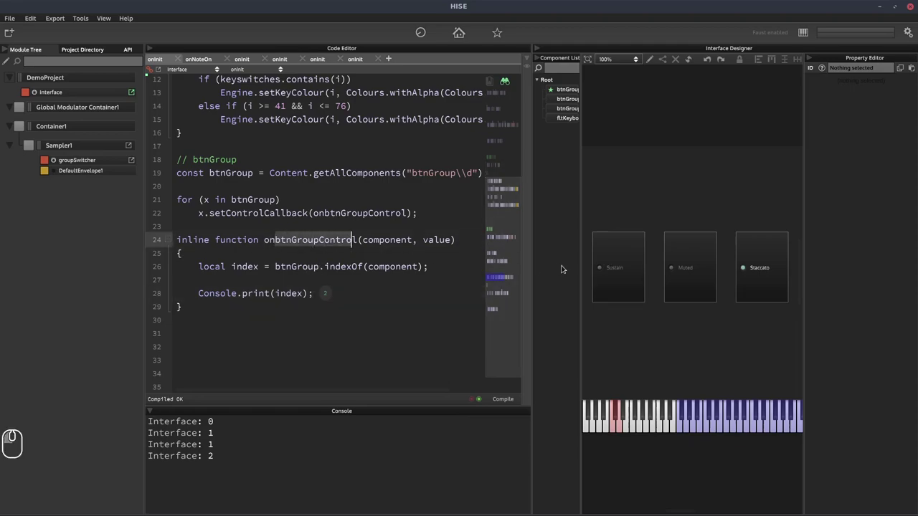
pyautogui.click(622, 265)
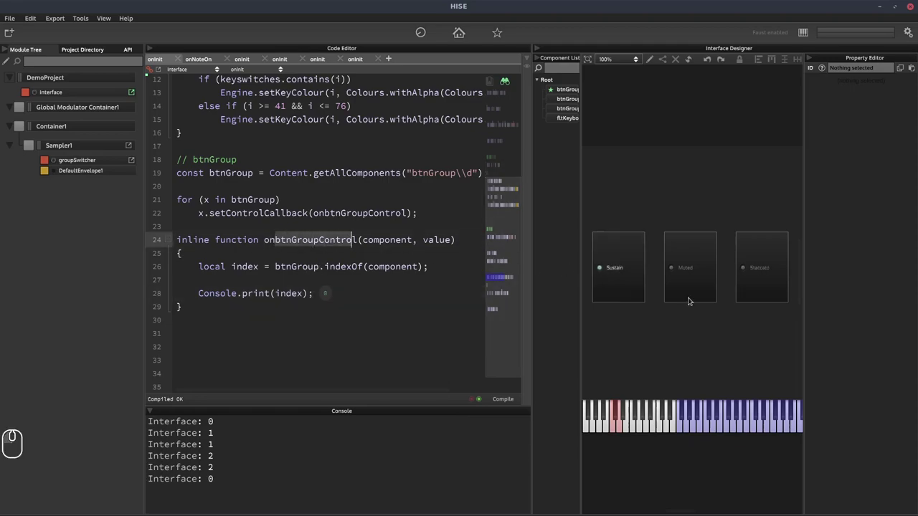
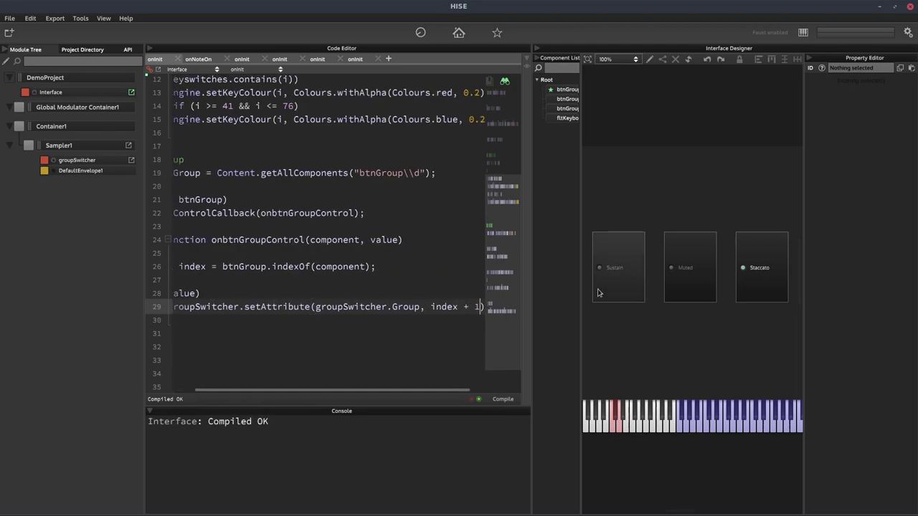
pyautogui.click(507, 399)
pyautogui.moveTo(458, 390); pyautogui.dragTo(371, 389)
pyautogui.click(104, 162)
pyautogui.moveTo(178, 34); pyautogui.dragTo(429, 148)
pyautogui.click(631, 258)
pyautogui.moveTo(694, 264); pyautogui.dragTo(771, 263)
pyautogui.moveTo(771, 263); pyautogui.dragTo(693, 258)
pyautogui.moveTo(694, 258); pyautogui.dragTo(117, 172)
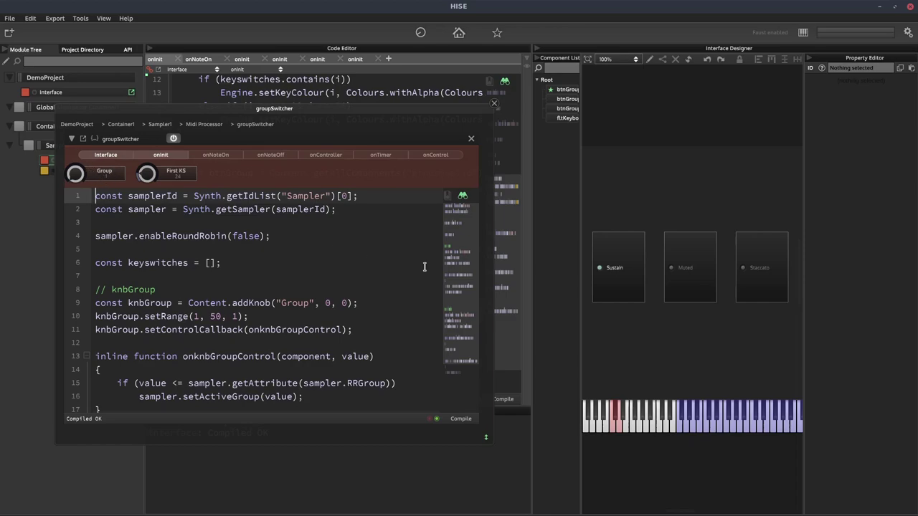
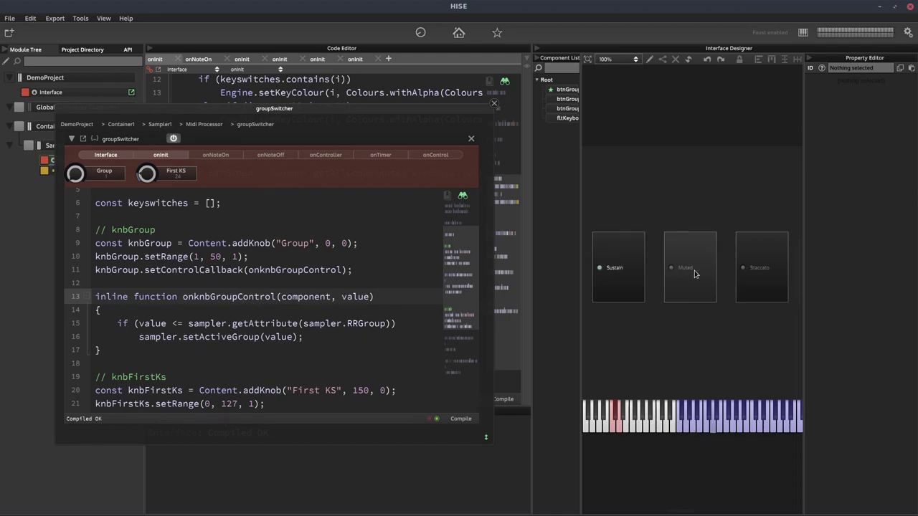
# Step: Review the groupSwitcher onInit and onNoteOn code in the floating editor
pyautogui.moveTo(694, 270); pyautogui.dragTo(766, 264)
pyautogui.moveTo(697, 264); pyautogui.dragTo(764, 284)
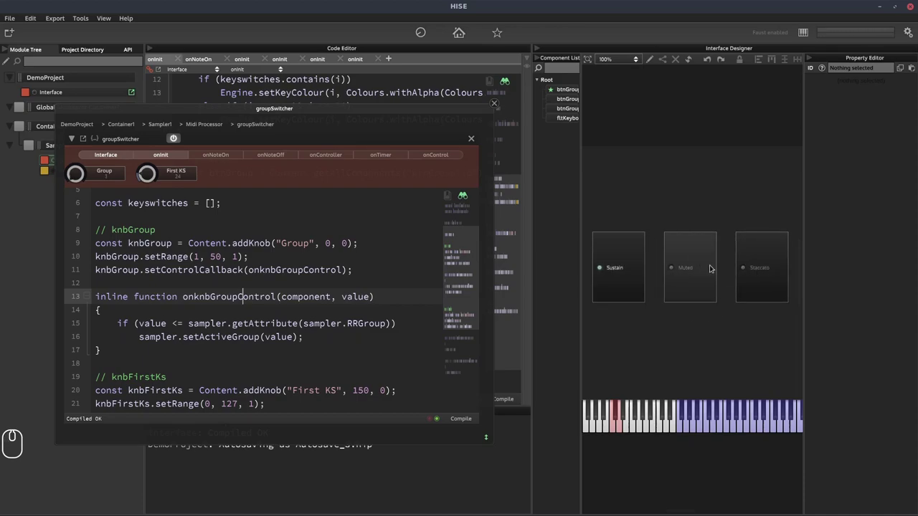
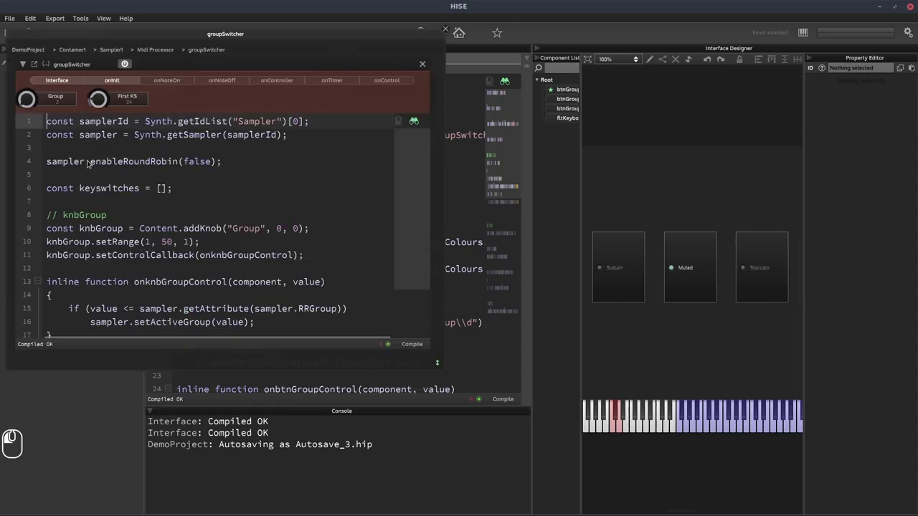
pyautogui.moveTo(177, 82); pyautogui.dragTo(128, 93)
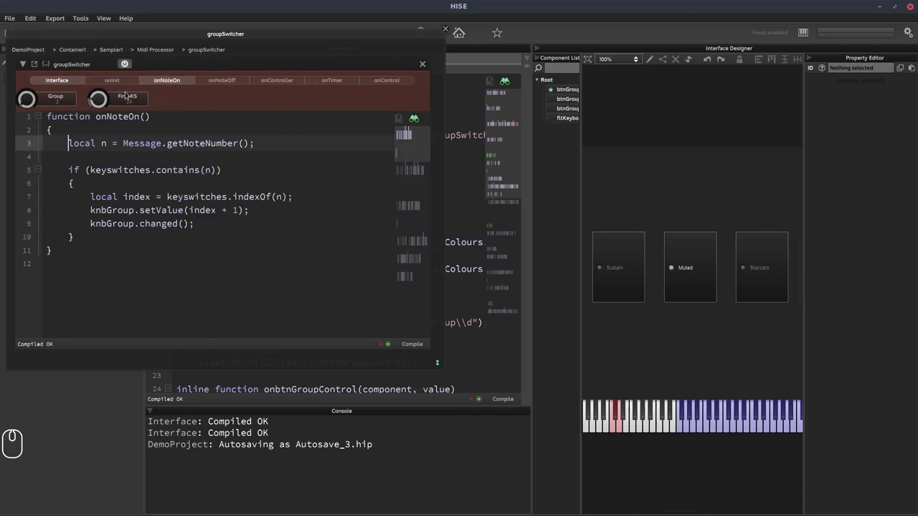
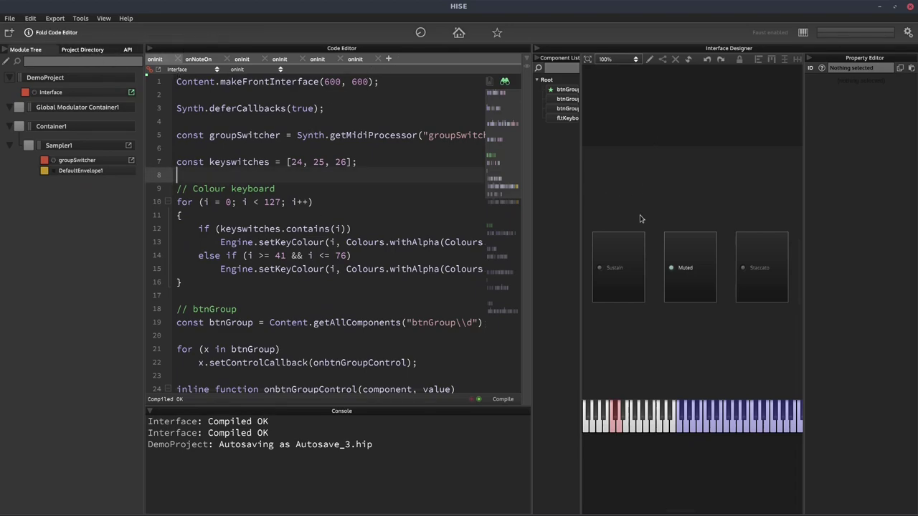
# Step: Collapse the Code Editor panel and zoom to fit the three articulation buttons and keyboard
pyautogui.moveTo(150, 54); pyautogui.dragTo(414, 116)
pyautogui.moveTo(516, 184); pyautogui.dragTo(446, 203)
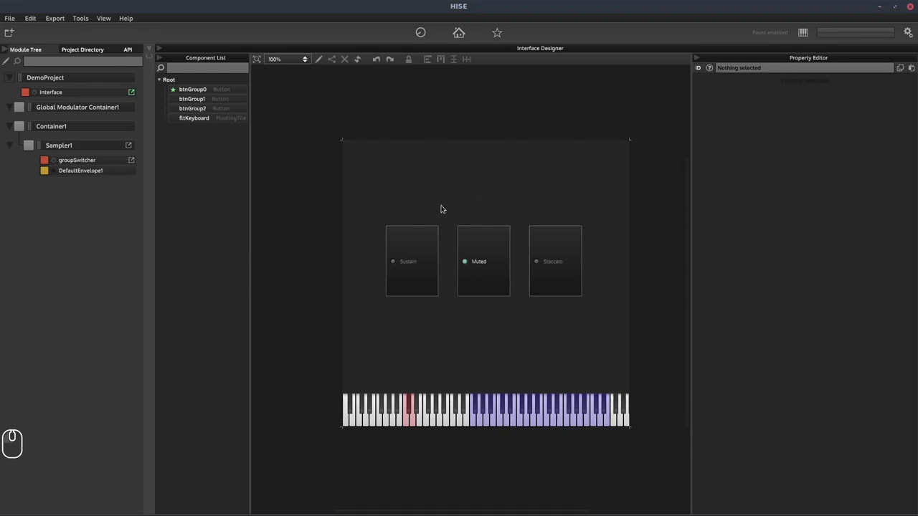
pyautogui.click(258, 60)
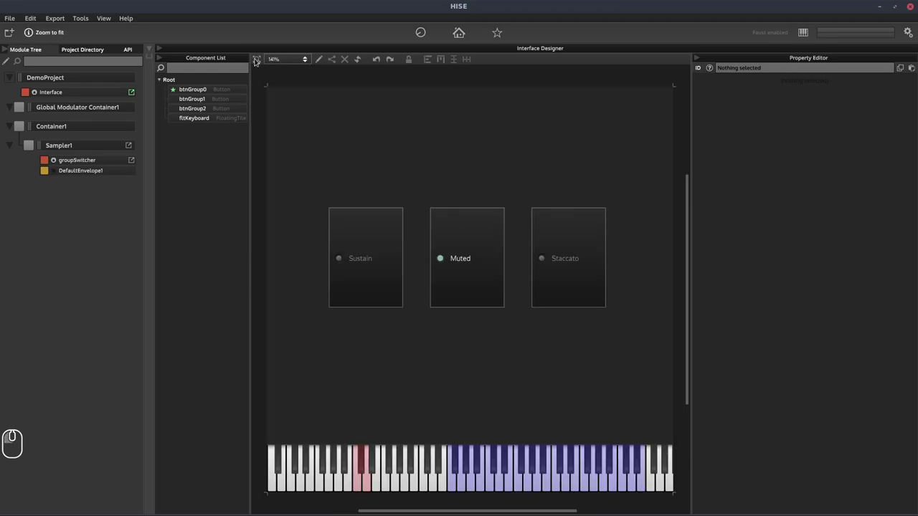